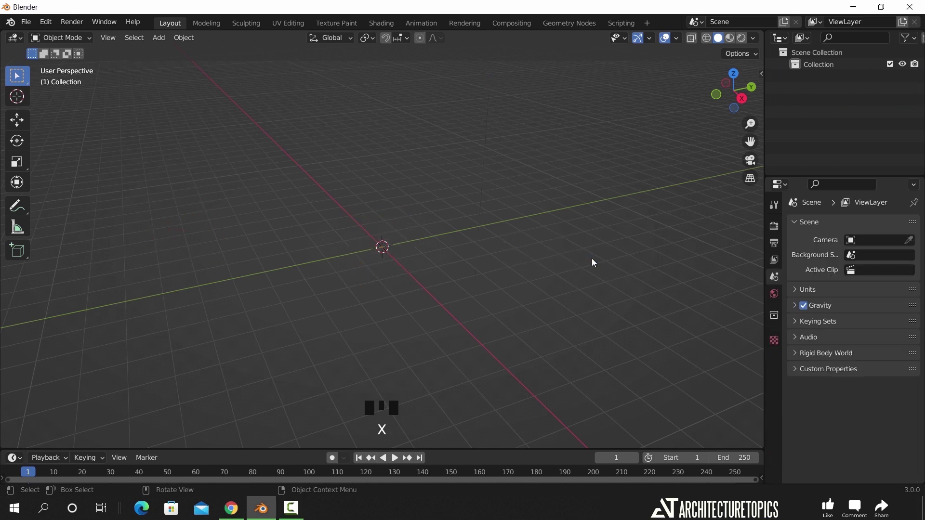
# Switch to top view and show the Archimesh Create tools in the sidebar
pyautogui.moveTo(54, 21); pyautogui.dragTo(326, 67)
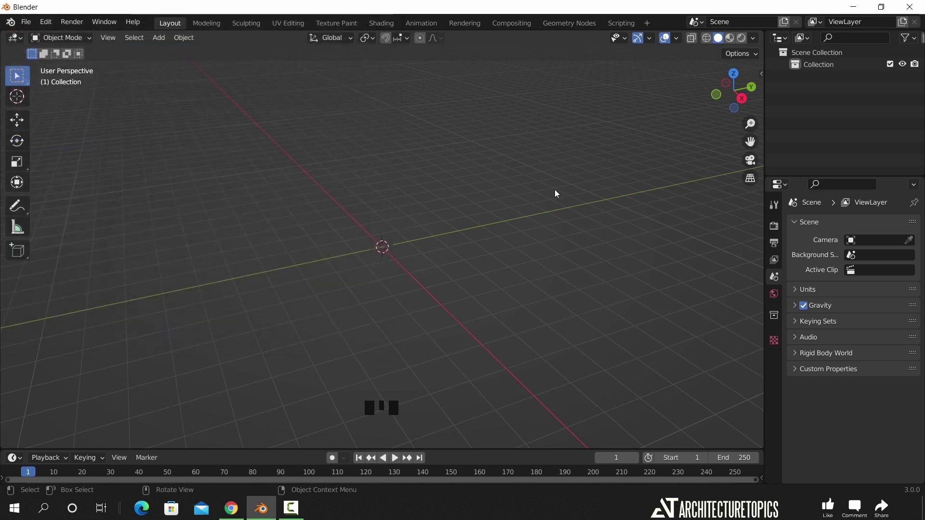
pyautogui.press('KP_7')
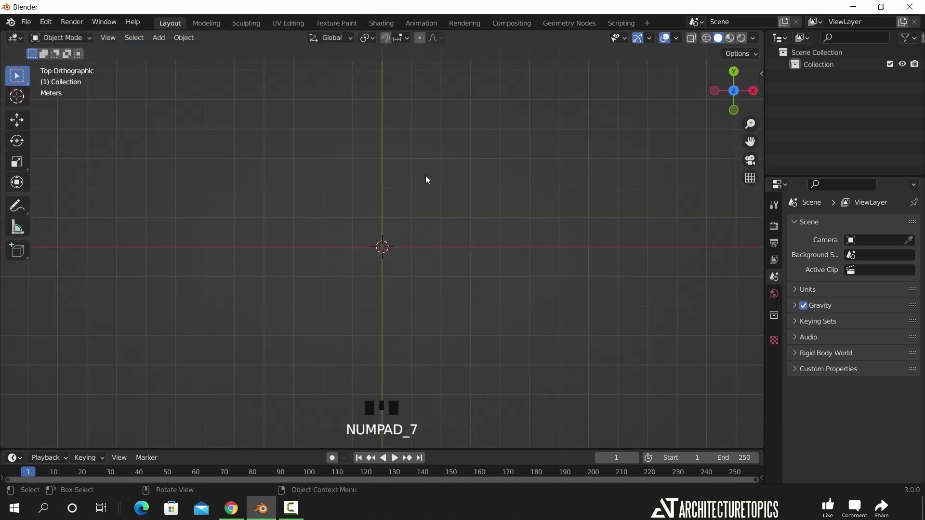
pyautogui.press('n')
pyautogui.click(650, 87)
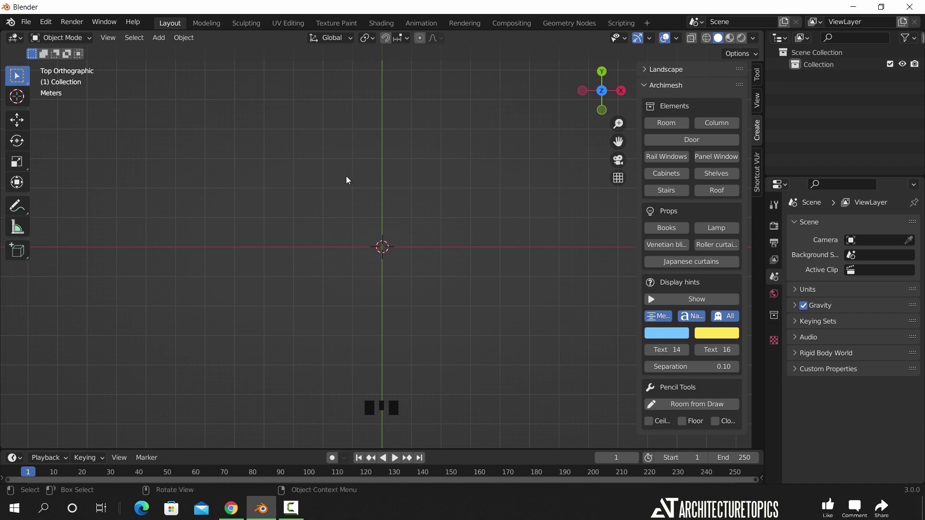
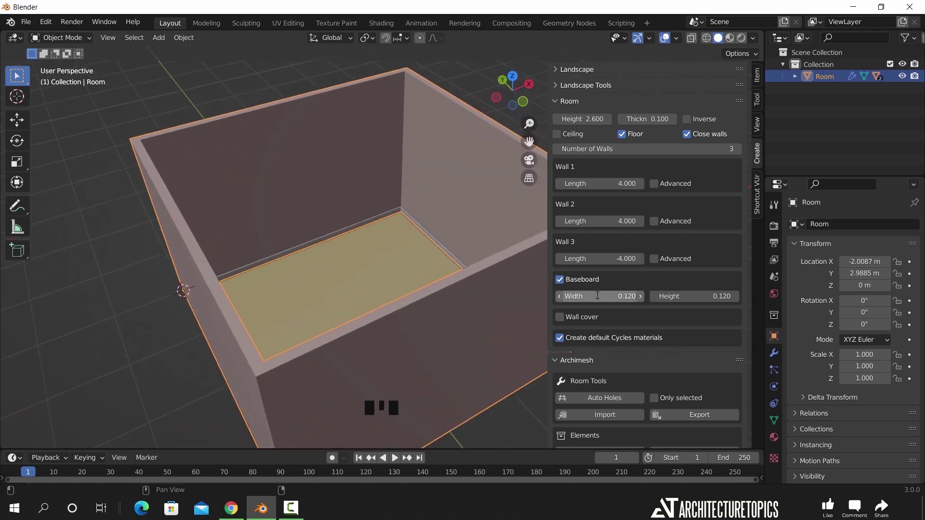
# Nudge the view around the new three-wall 4 m room with floor and baseboards
pyautogui.moveTo(434, 295); pyautogui.dragTo(432, 291)
# Add an Archimesh panel window and choose a larger 80x230 multi-pane preset
pyautogui.scroll(-3)
pyautogui.moveTo(370, 312); pyautogui.dragTo(373, 281)
pyautogui.scroll(3)
pyautogui.scroll(-3)
pyautogui.moveTo(690, 356); pyautogui.dragTo(661, 330)
pyautogui.scroll(-3)
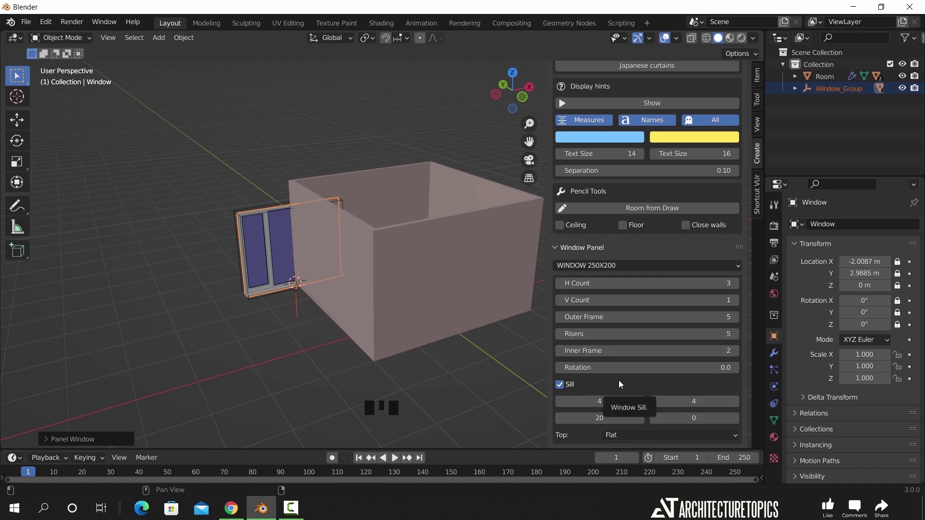
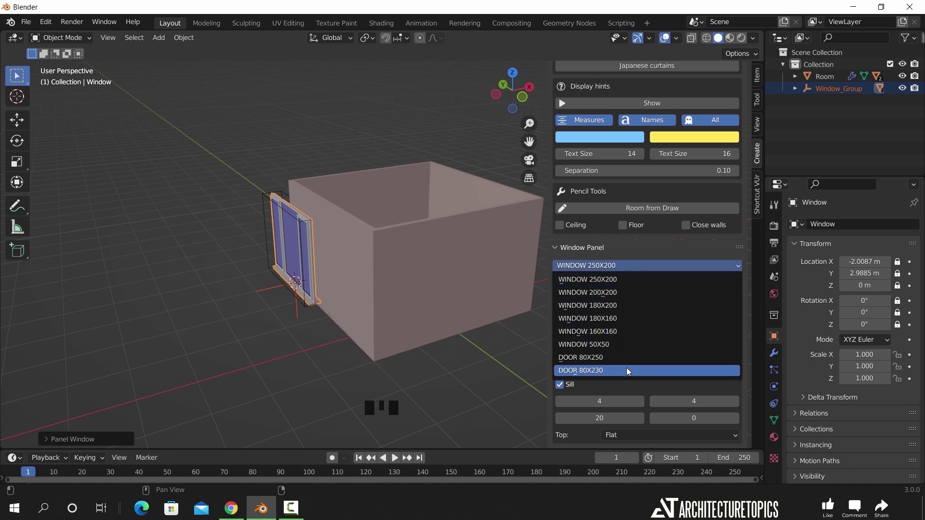
pyautogui.click(742, 287)
pyautogui.moveTo(351, 294); pyautogui.dragTo(651, 365)
pyautogui.scroll(-3)
# Set the window's Z rotation to 90° in the Item panel so it faces the wall
pyautogui.moveTo(636, 367); pyautogui.dragTo(321, 311)
pyautogui.moveTo(321, 311); pyautogui.dragTo(336, 338)
pyautogui.click(335, 338)
pyautogui.click(326, 314)
pyautogui.click(761, 83)
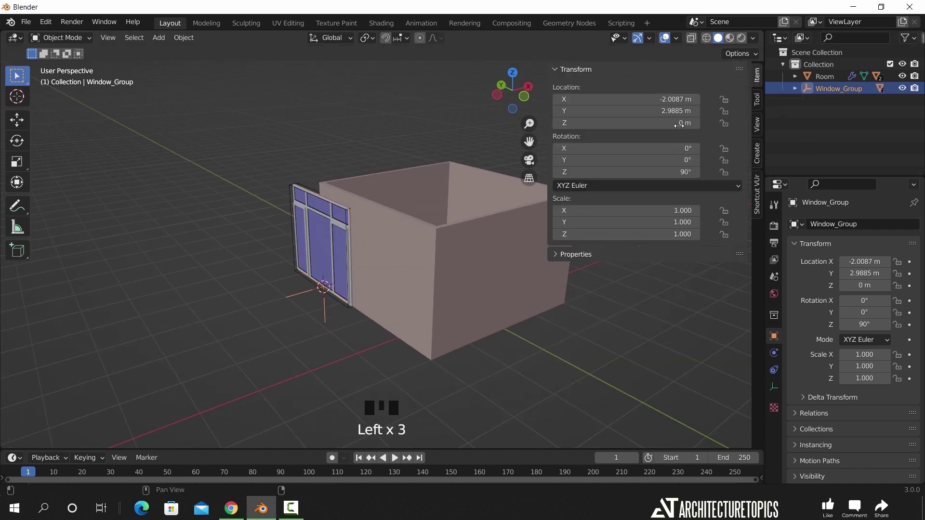
# Move the panel window along Y into the room wall
pyautogui.press('g')
pyautogui.moveTo(396, 293); pyautogui.dragTo(356, 313)
pyautogui.scroll(3)
pyautogui.press('g')
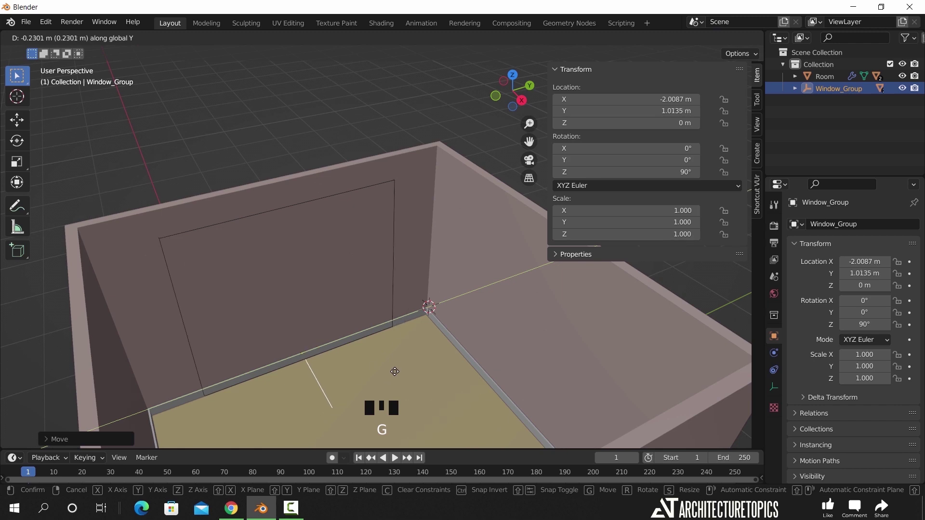
pyautogui.press('g')
# Select the room and run Auto Holes to cut the window opening in the wall
pyautogui.moveTo(425, 341); pyautogui.dragTo(422, 227)
pyautogui.click(423, 228)
pyautogui.click(757, 153)
pyautogui.click(618, 398)
pyautogui.moveTo(346, 330); pyautogui.dragTo(329, 321)
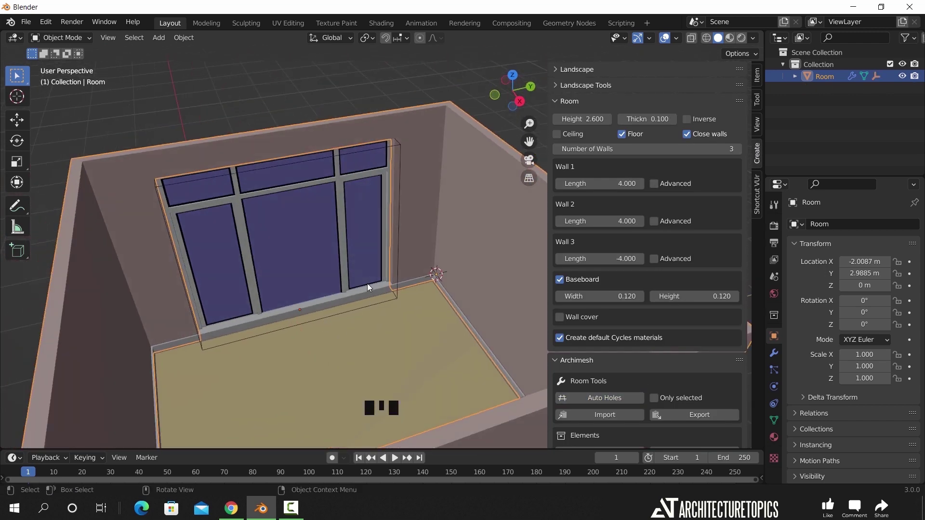
# Fine-tune the window's position along Y viewed from inside the room
pyautogui.click(311, 325)
pyautogui.press('alt+z')
pyautogui.click(318, 341)
pyautogui.click(308, 341)
pyautogui.press('alt+z')
pyautogui.press('g')
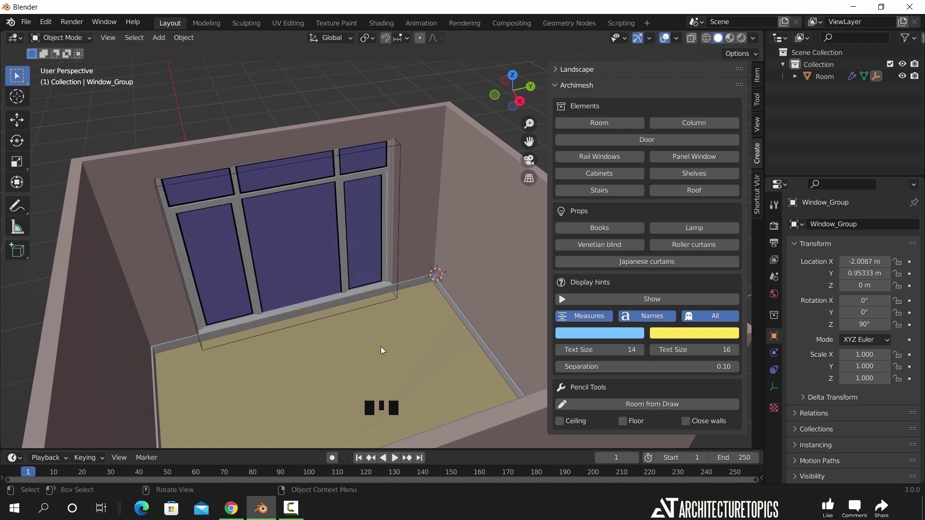
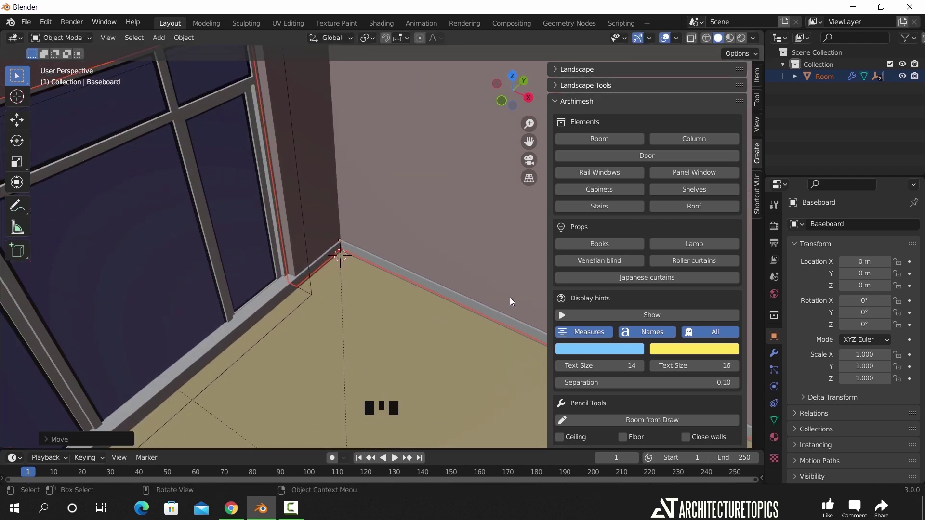
# Add an Archimesh floor cabinet with countertop and zoom in on it
pyautogui.click(613, 193)
pyautogui.scroll(-3)
pyautogui.moveTo(359, 319); pyautogui.dragTo(362, 301)
pyautogui.scroll(-3)
pyautogui.moveTo(460, 286); pyautogui.dragTo(387, 294)
# Set the row to 4 cabinets with Cabinet 2 at 0.8 m width and a double door
pyautogui.press('n')
pyautogui.moveTo(397, 295); pyautogui.dragTo(413, 327)
pyautogui.scroll(3)
pyautogui.moveTo(410, 321); pyautogui.dragTo(51, 445)
pyautogui.moveTo(51, 444); pyautogui.dragTo(695, 295)
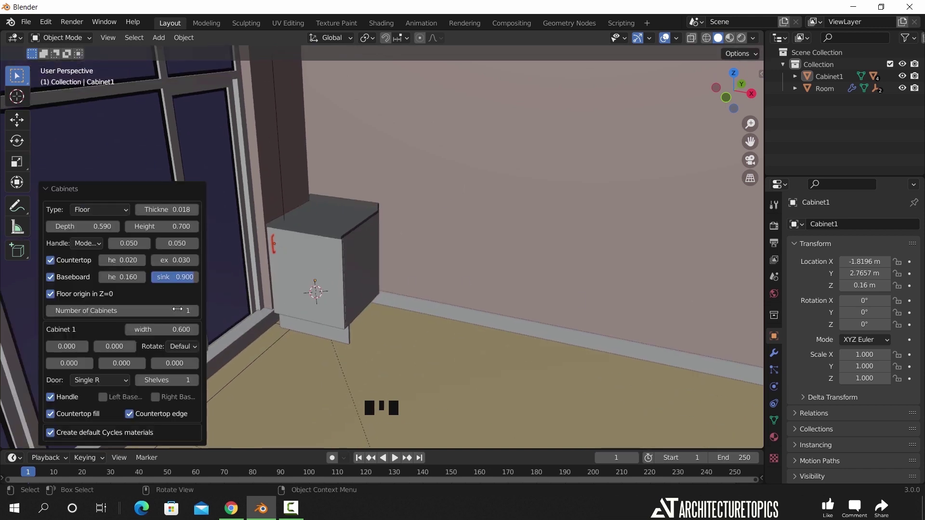
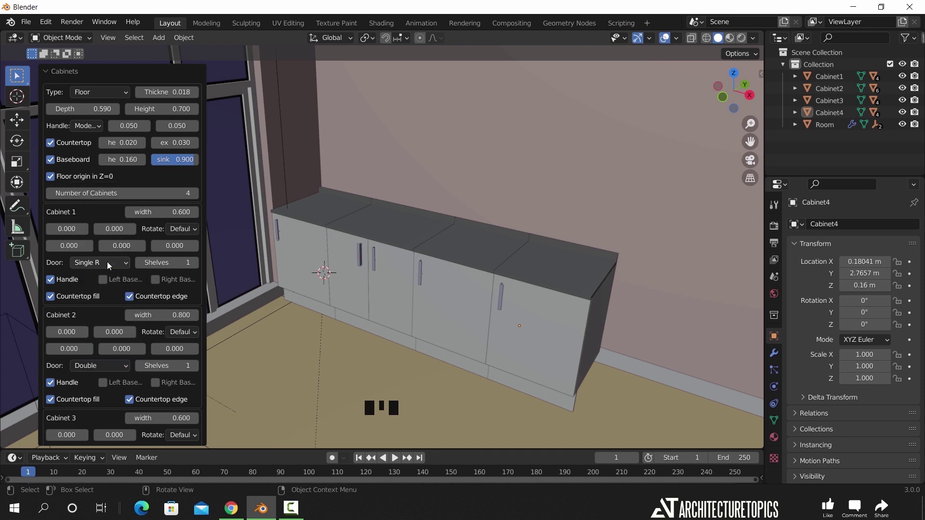
# Set Cabinet 2 shelves to 0, checking the interior in wireframe
pyautogui.scroll(3)
pyautogui.press('alt+z')
pyautogui.moveTo(422, 322); pyautogui.dragTo(314, 264)
pyautogui.press('z')
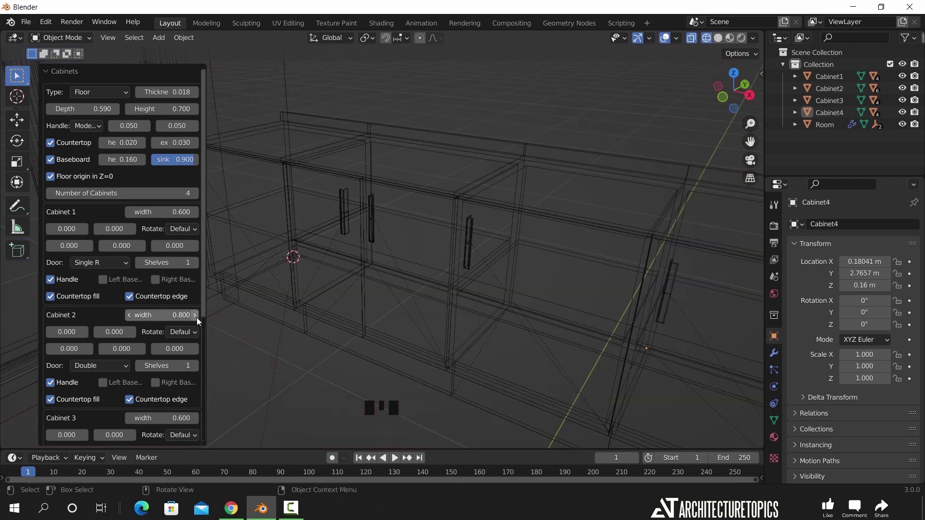
pyautogui.click(170, 380)
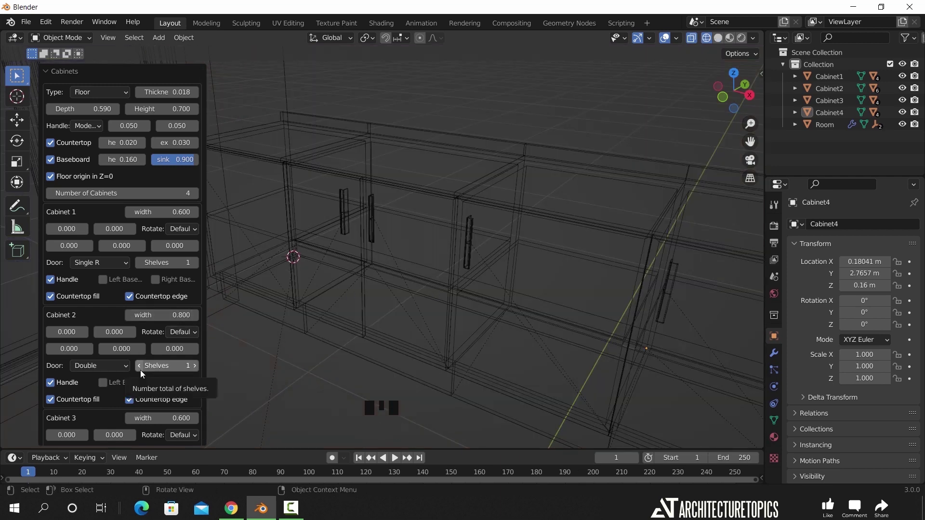
pyautogui.moveTo(141, 370); pyautogui.dragTo(422, 309)
pyautogui.press('z')
pyautogui.press('alt+z')
# Change Cabinet 4's door to Drawers with 3 drawers
pyautogui.scroll(-3)
pyautogui.scroll(-3)
pyautogui.moveTo(531, 308); pyautogui.dragTo(103, 346)
pyautogui.scroll(-3)
pyautogui.moveTo(106, 401); pyautogui.dragTo(111, 312)
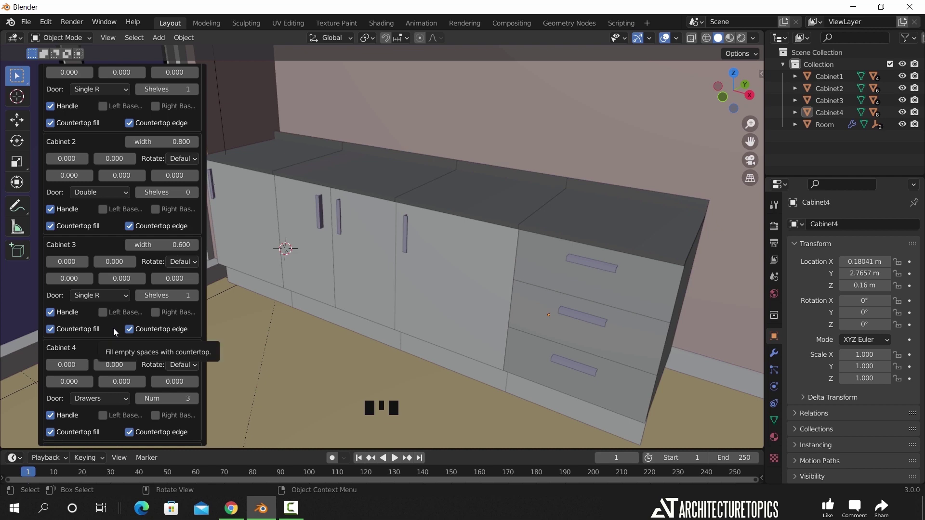
pyautogui.scroll(3)
pyautogui.click(198, 181)
# Raise Number of Cabinets to 5 under one continuous countertop
pyautogui.scroll(-3)
pyautogui.moveTo(516, 262); pyautogui.dragTo(460, 245)
pyautogui.scroll(-3)
pyautogui.moveTo(409, 247); pyautogui.dragTo(423, 308)
pyautogui.scroll(3)
pyautogui.moveTo(374, 274); pyautogui.dragTo(422, 286)
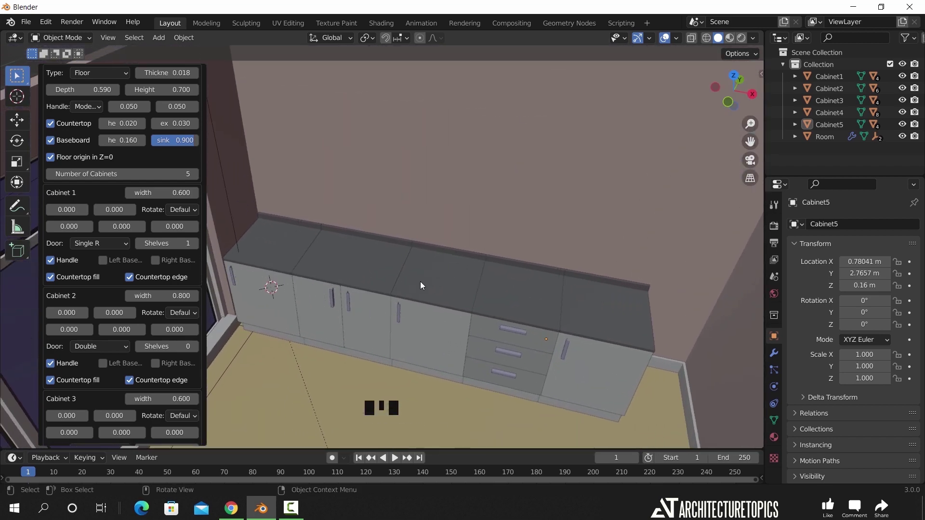
# Add Archimesh wall cabinets at 1.5 m and give one unit Double Glass doors
pyautogui.moveTo(385, 278); pyautogui.dragTo(520, 201)
pyautogui.press('n')
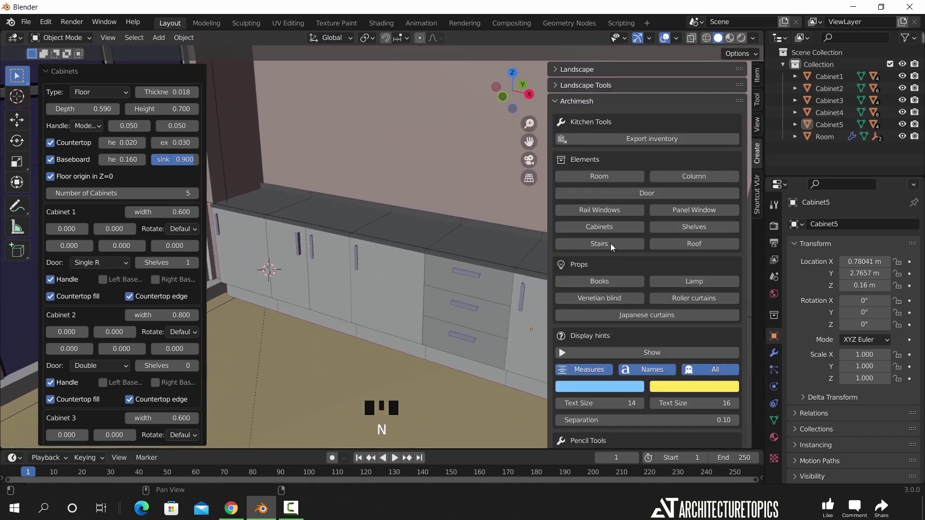
pyautogui.moveTo(610, 233); pyautogui.dragTo(362, 202)
pyautogui.scroll(-3)
pyautogui.moveTo(346, 223); pyautogui.dragTo(404, 230)
pyautogui.press('n')
pyautogui.moveTo(356, 225); pyautogui.dragTo(94, 224)
pyautogui.scroll(3)
pyautogui.scroll(3)
pyautogui.moveTo(115, 315); pyautogui.dragTo(110, 201)
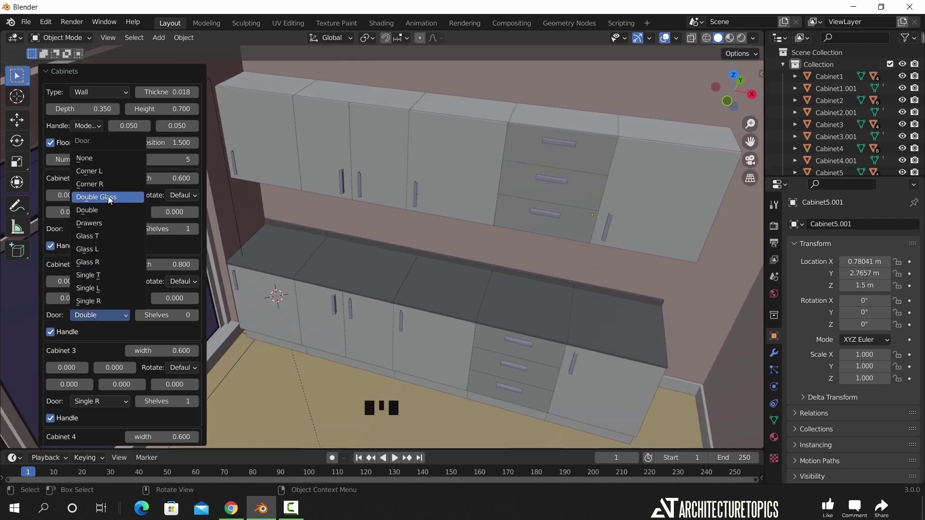
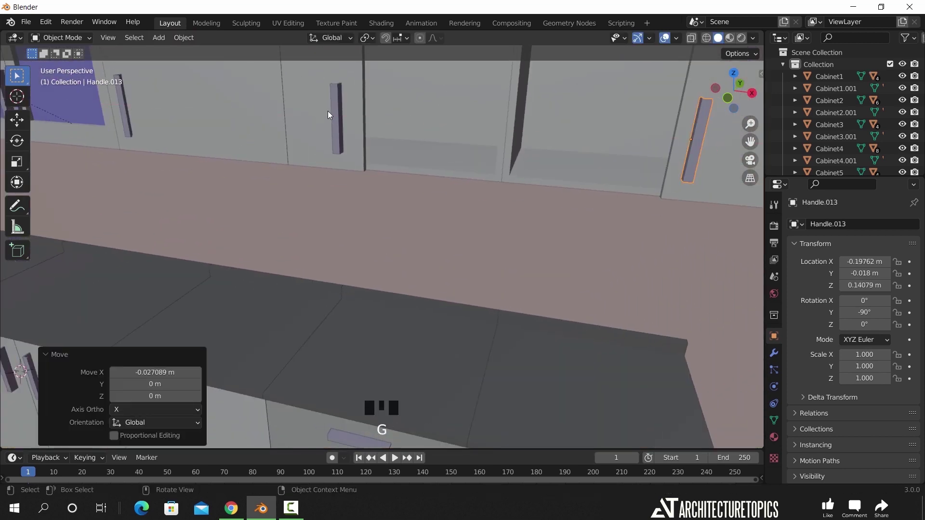
# Shift two door handles sideways along X to sit beside the door edges
pyautogui.click(346, 128)
pyautogui.press('g')
pyautogui.scroll(-3)
pyautogui.moveTo(384, 242); pyautogui.dragTo(413, 219)
pyautogui.scroll(-3)
pyautogui.scroll(3)
pyautogui.press('KP_1')
pyautogui.moveTo(413, 218); pyautogui.dragTo(387, 197)
pyautogui.press('shift+a')
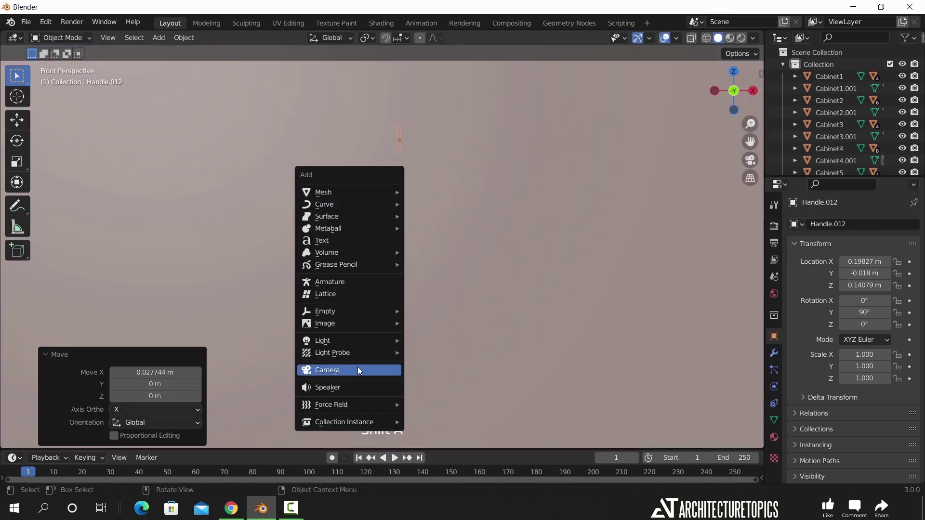
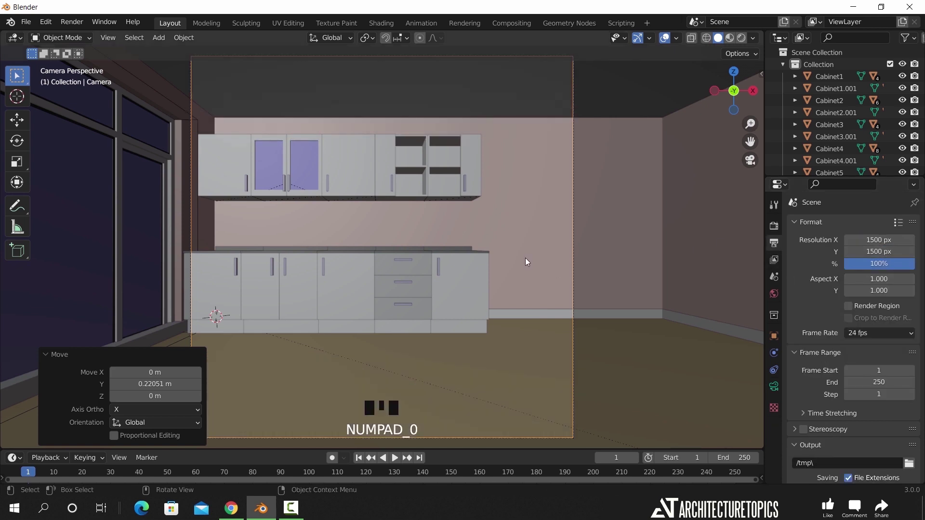
# Slide the camera along X to recentre the kitchen cabinets in frame
pyautogui.press('g')
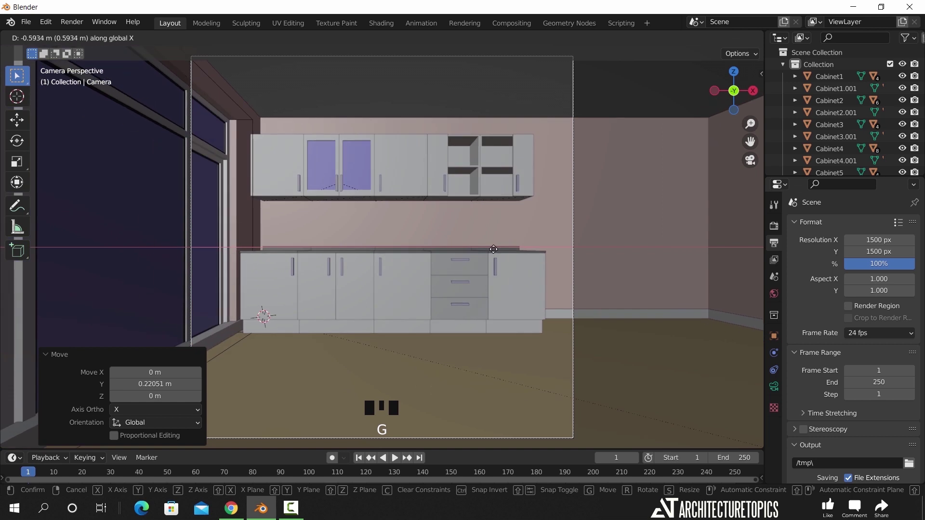
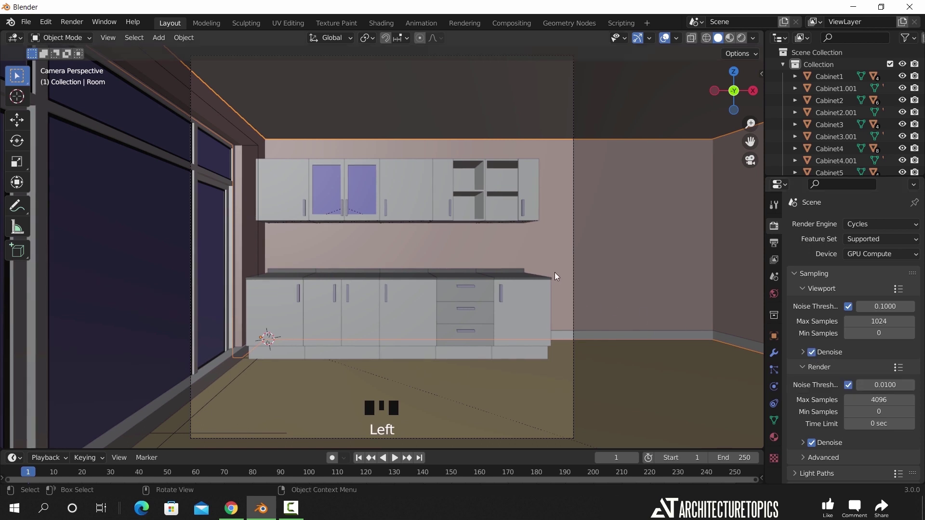
# Preview in rendered shading, set the world to a Nishita Sky Texture and enable Render Region
pyautogui.press('z')
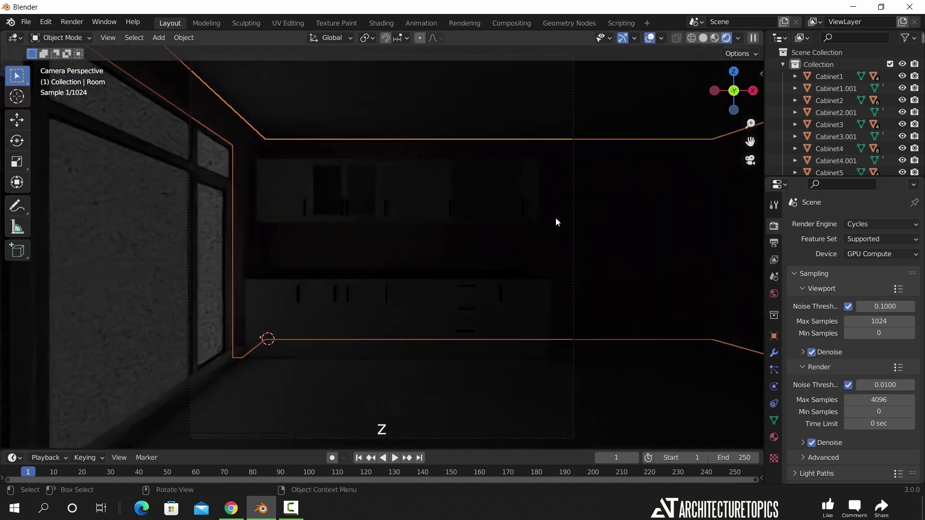
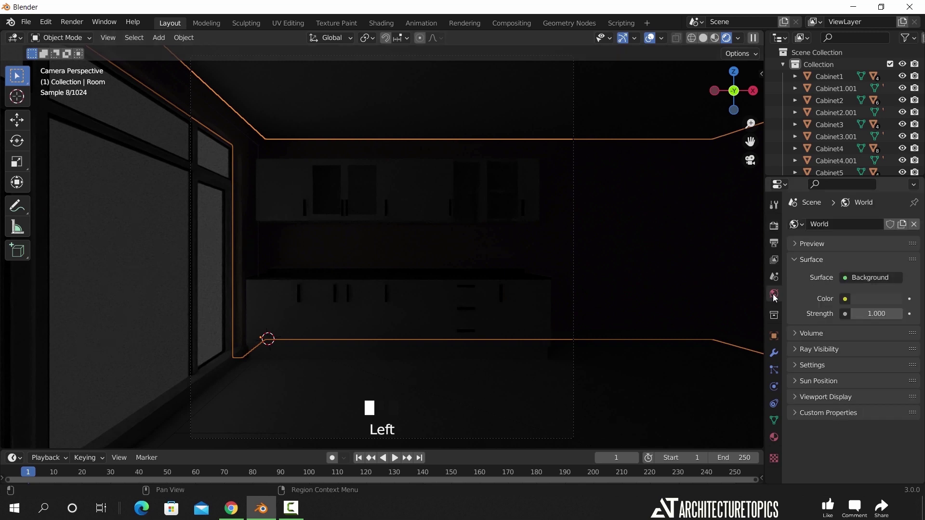
pyautogui.click(847, 301)
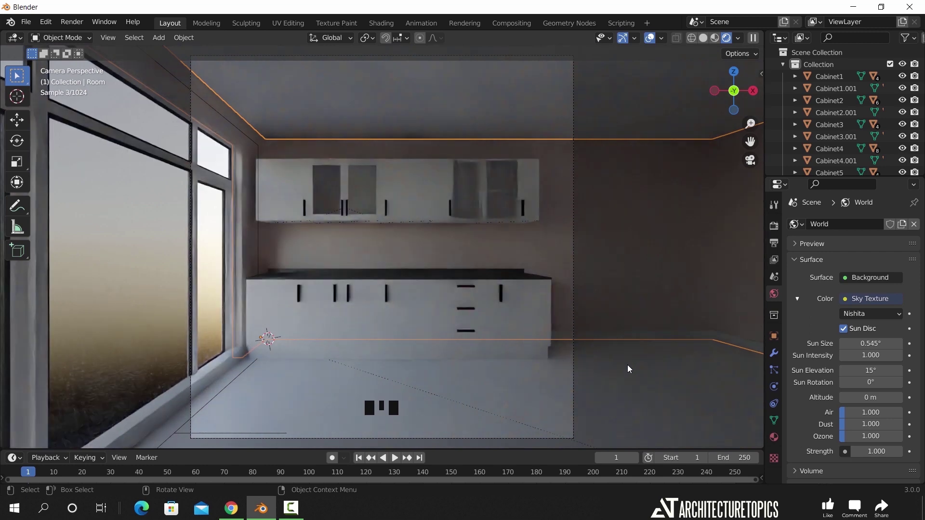
pyautogui.click(776, 247)
pyautogui.click(851, 305)
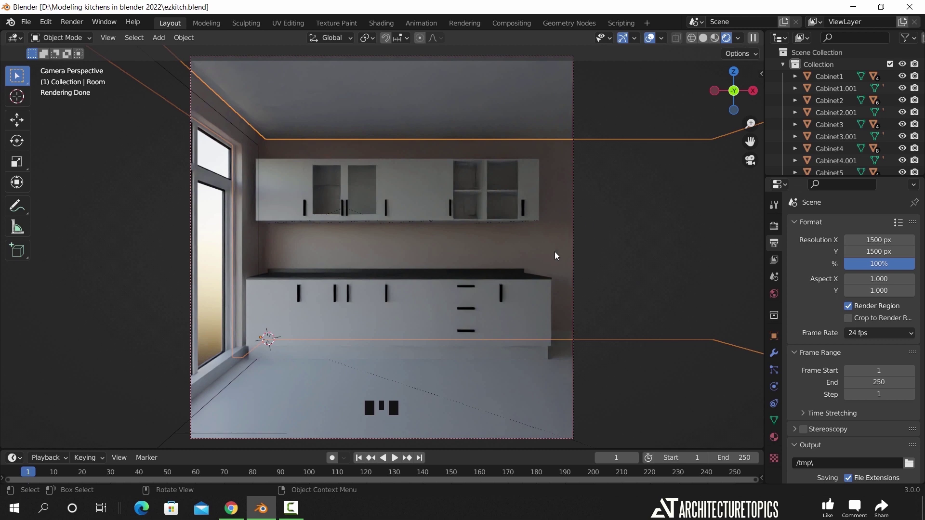
# Add a Sun light and enable Sun Position in the world sky settings
pyautogui.press('shift+a')
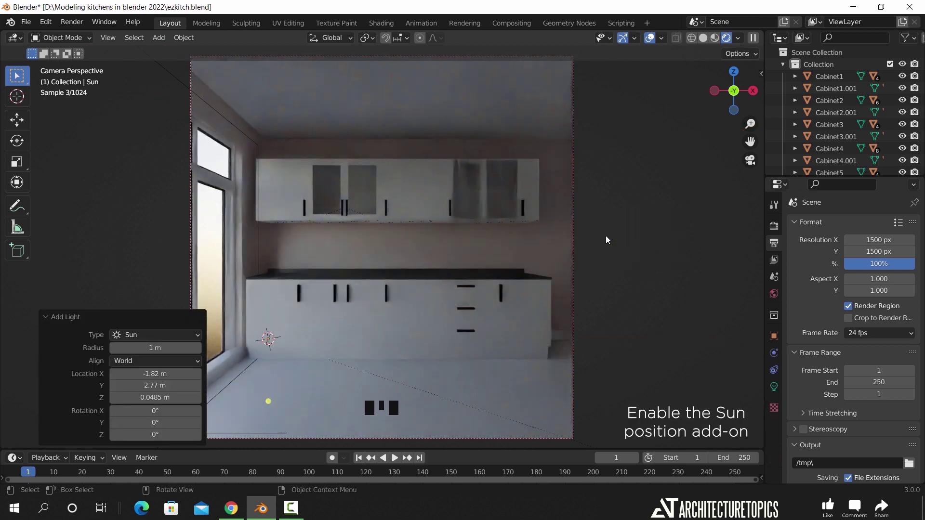
pyautogui.click(774, 293)
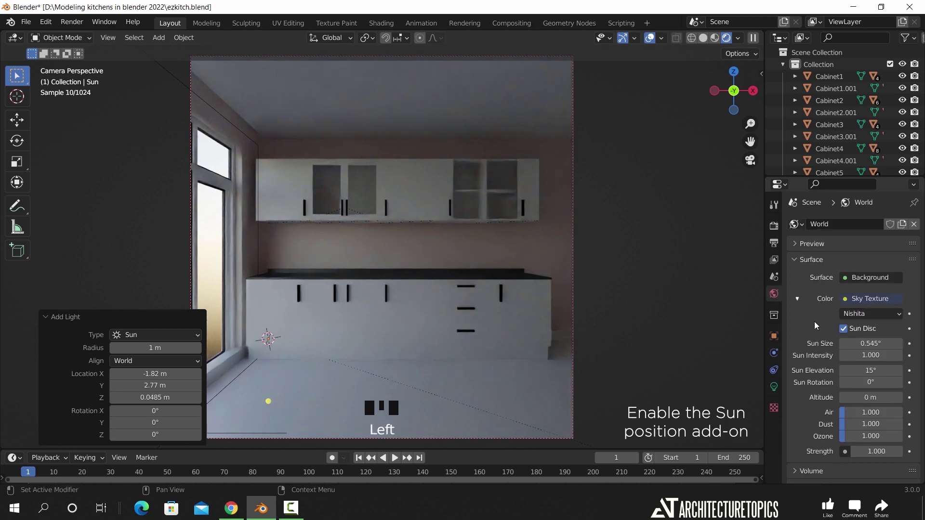
pyautogui.scroll(-3)
pyautogui.scroll(-3)
pyautogui.click(813, 445)
# Adjust the sun's time of day for low sunlight through the window
pyautogui.scroll(-3)
pyautogui.scroll(-3)
pyautogui.moveTo(890, 362); pyautogui.dragTo(825, 386)
pyautogui.scroll(-3)
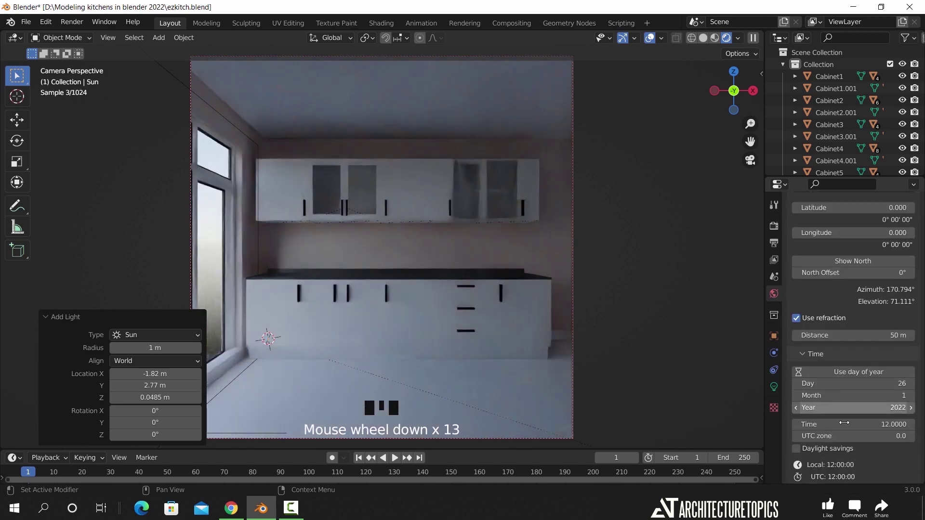
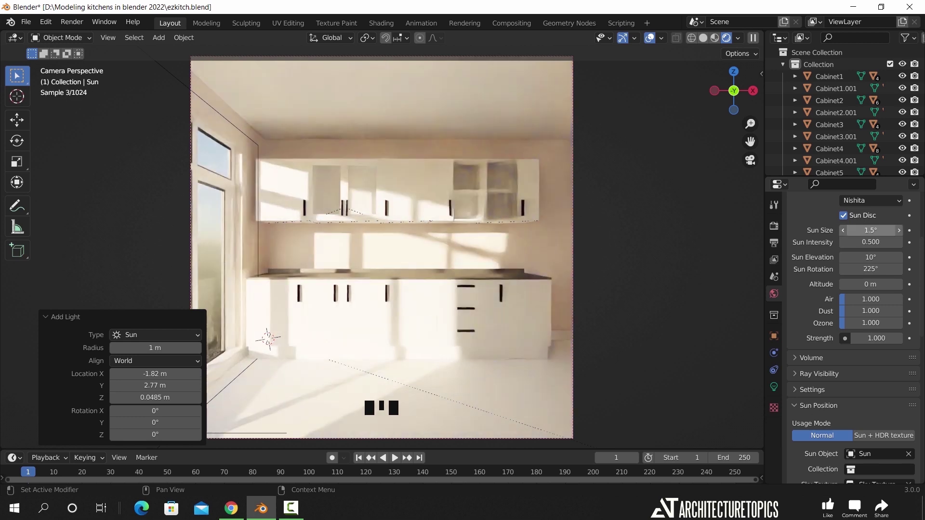
# Collapse the sun light settings and select every handle sharing the dark Handle_material
pyautogui.click(47, 322)
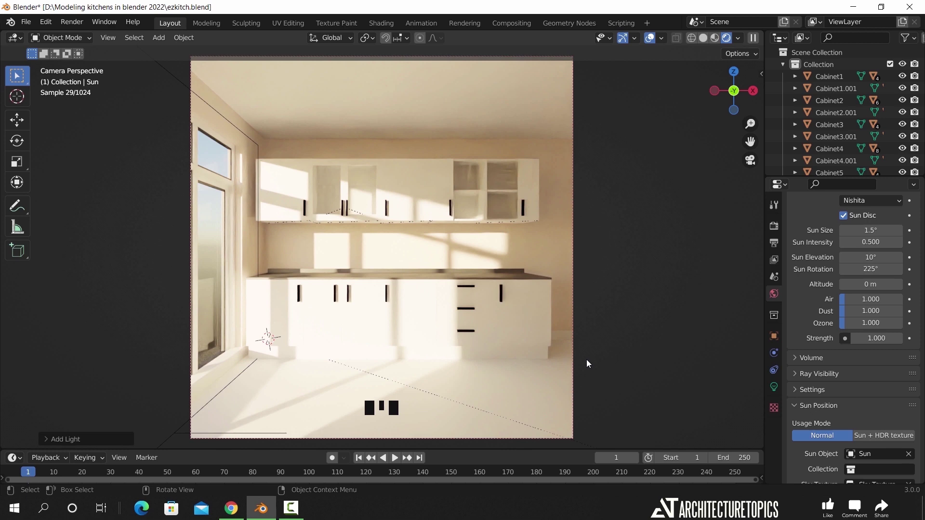
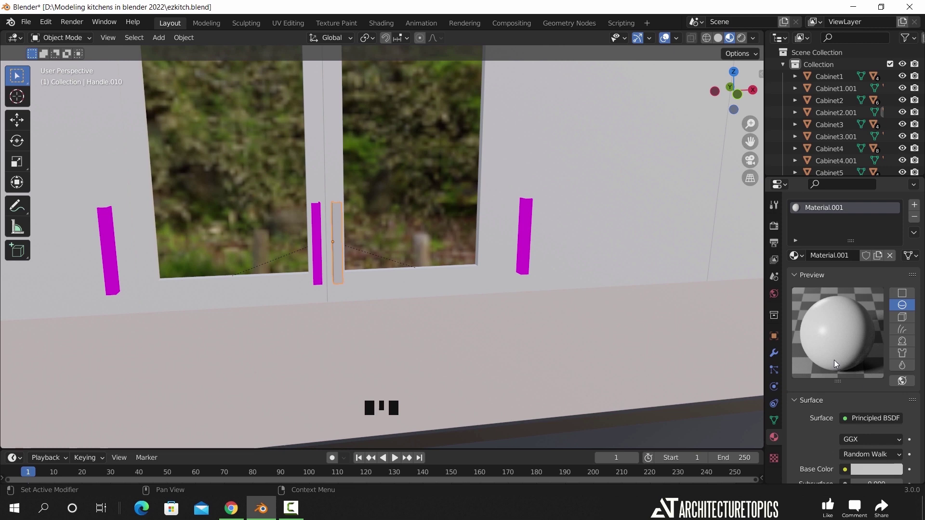
pyautogui.click(317, 236)
pyautogui.press('shift+l')
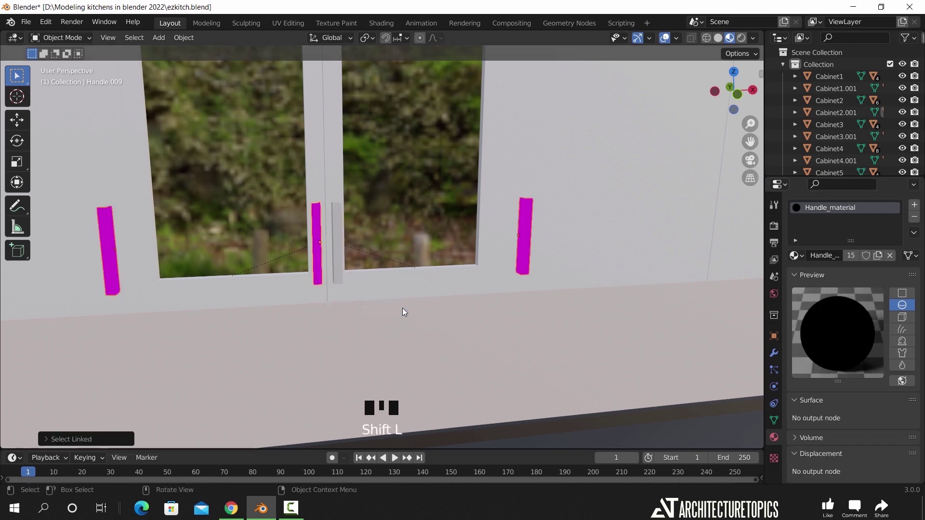
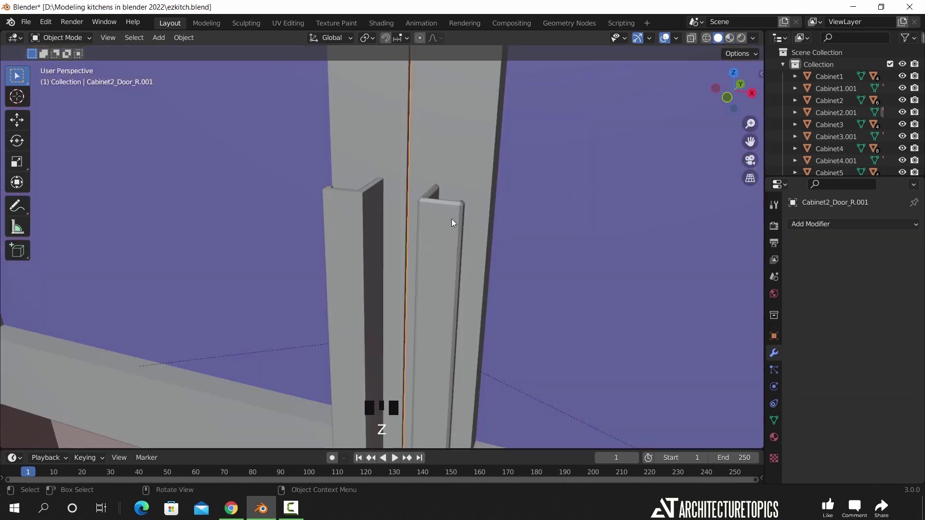
# Select all linked handles and link the bevelled handle's modifiers to them via Ctrl+L
pyautogui.scroll(-3)
pyautogui.click(378, 250)
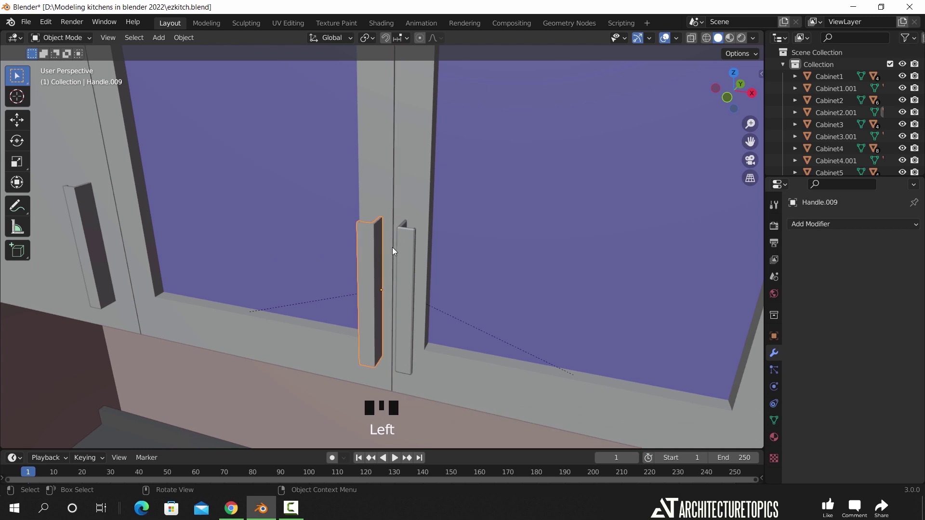
pyautogui.press('shift+l')
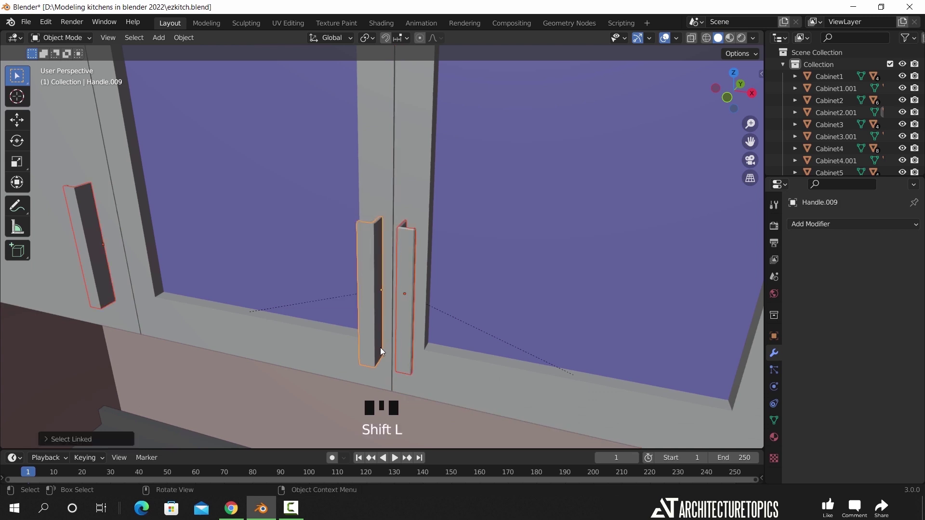
pyautogui.click(419, 267)
pyautogui.click(410, 264)
pyautogui.press('ctrl+l')
# Adjust the view around the bevelled handles and return to the kitchen camera view
pyautogui.scroll(3)
pyautogui.scroll(-3)
pyautogui.moveTo(379, 312); pyautogui.dragTo(401, 304)
pyautogui.scroll(-3)
pyautogui.moveTo(469, 287); pyautogui.dragTo(453, 264)
pyautogui.scroll(3)
pyautogui.moveTo(365, 267); pyautogui.dragTo(437, 290)
pyautogui.press('KP_0')
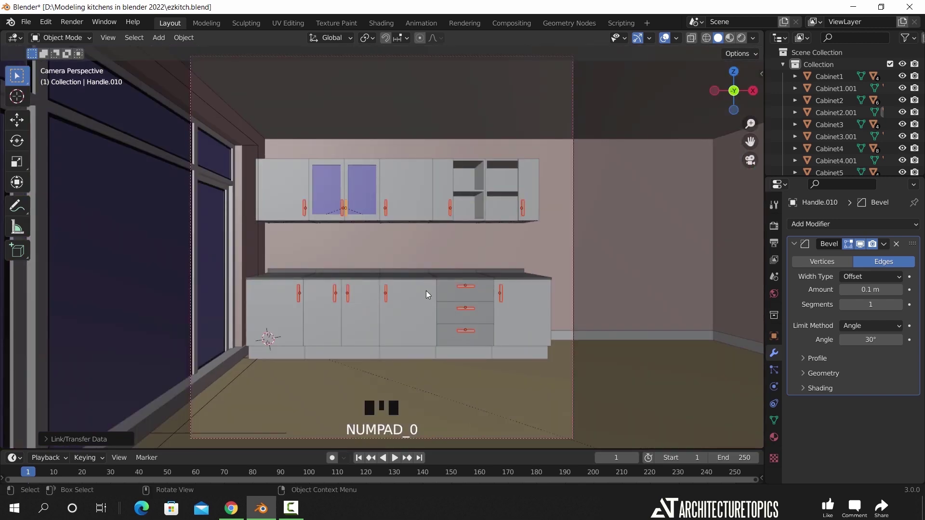
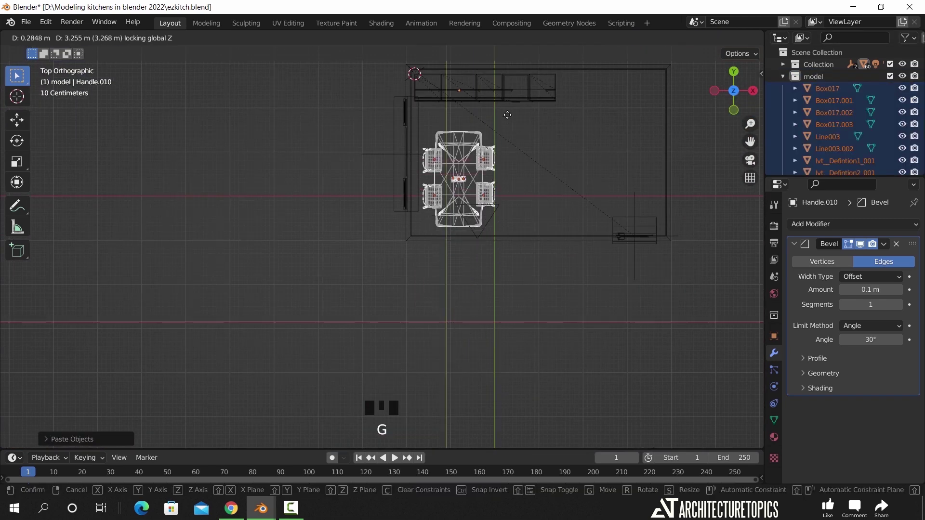
# Scale the pasted table-and-chairs set down and move it into the room beside the windows
pyautogui.scroll(3)
pyautogui.middleClick(518, 169)
pyautogui.scroll(3)
pyautogui.press('s')
pyautogui.press('s')
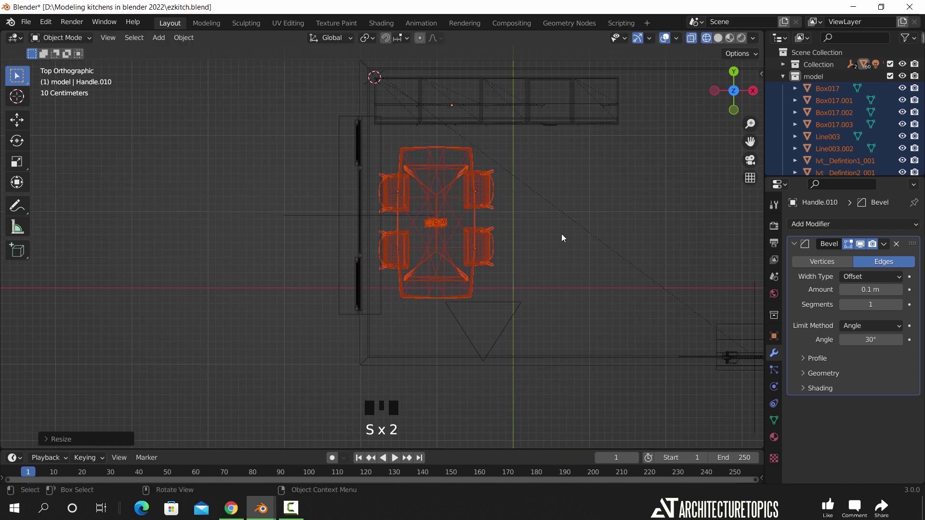
pyautogui.press('g')
pyautogui.press('KP_1')
pyautogui.moveTo(529, 268); pyautogui.dragTo(534, 211)
# Select the camera and pull it back along Y so the table set is framed
pyautogui.scroll(3)
pyautogui.middleClick(465, 266)
pyautogui.press('g')
pyautogui.press('KP_0')
pyautogui.scroll(-3)
pyautogui.press('g')
pyautogui.click(497, 284)
pyautogui.press('z')
pyautogui.press('g')
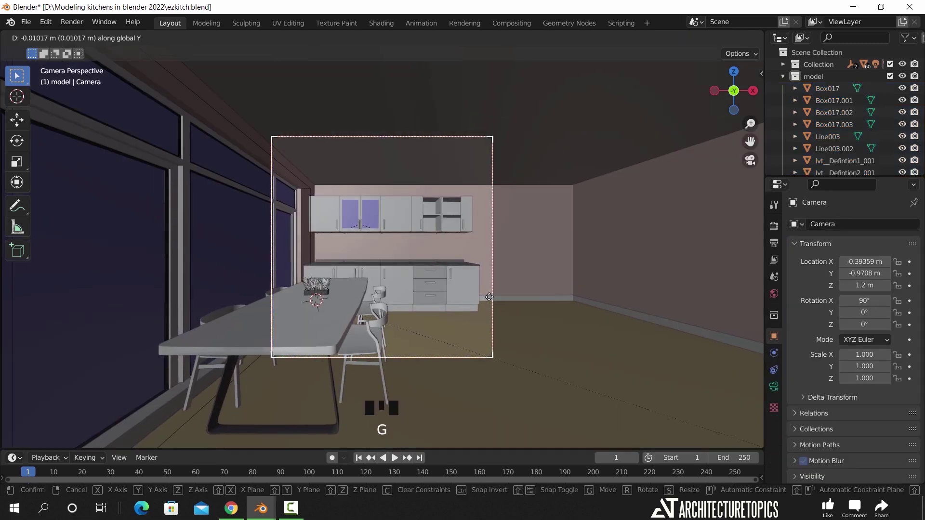
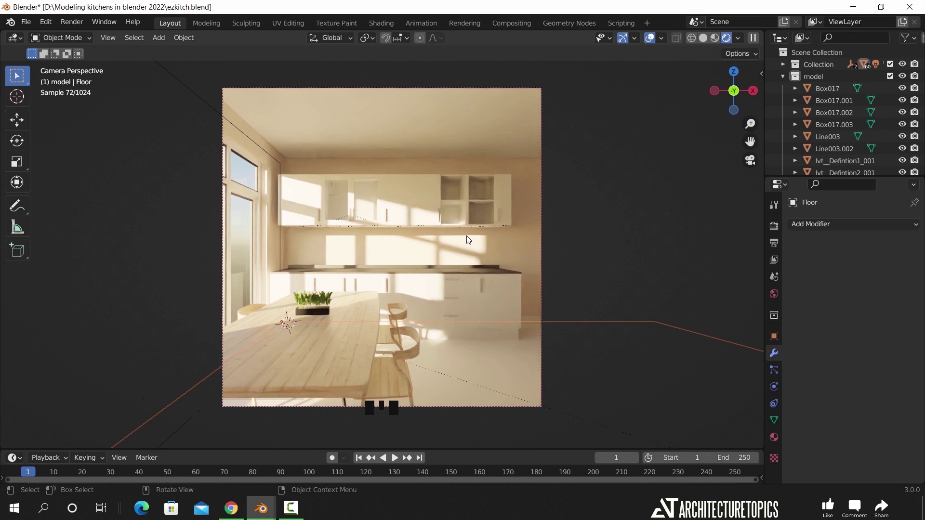
# Switch the camera view to Rendered shading to preview the sunlit furnished kitchen
pyautogui.press('z')
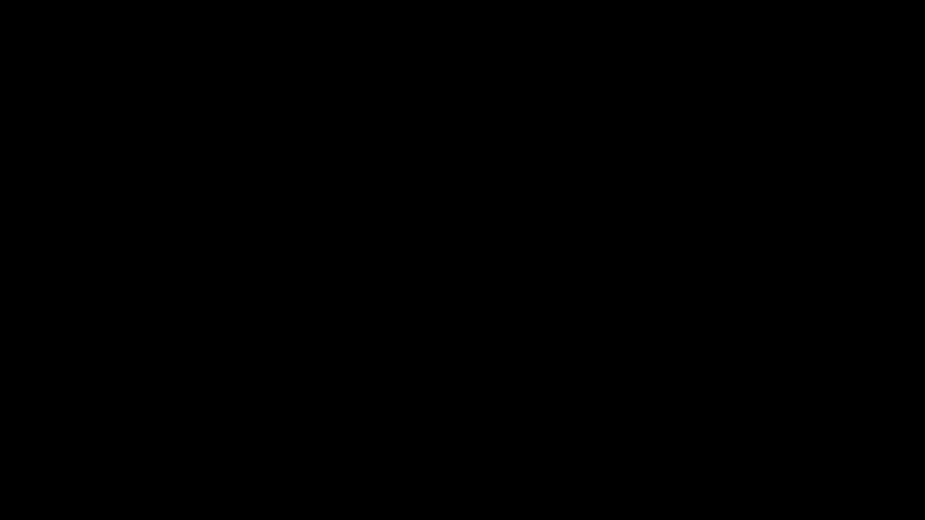